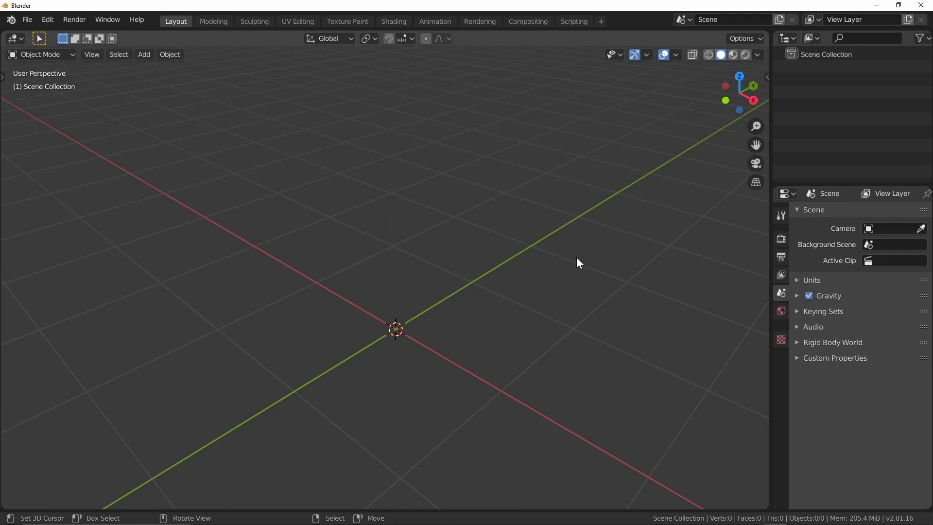
Add a plane mesh at the world origin and look it over.
key(shift+a)
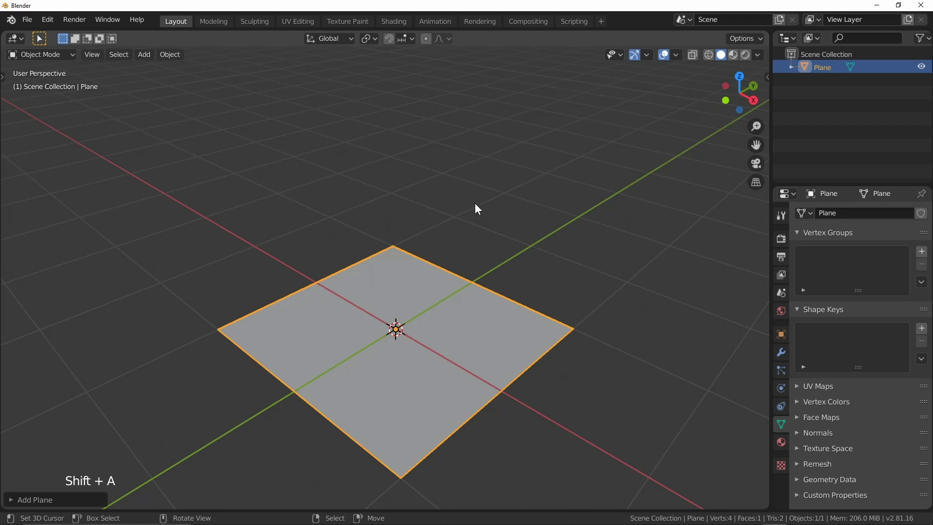
middle_click(444, 211)
middle_click(471, 336)
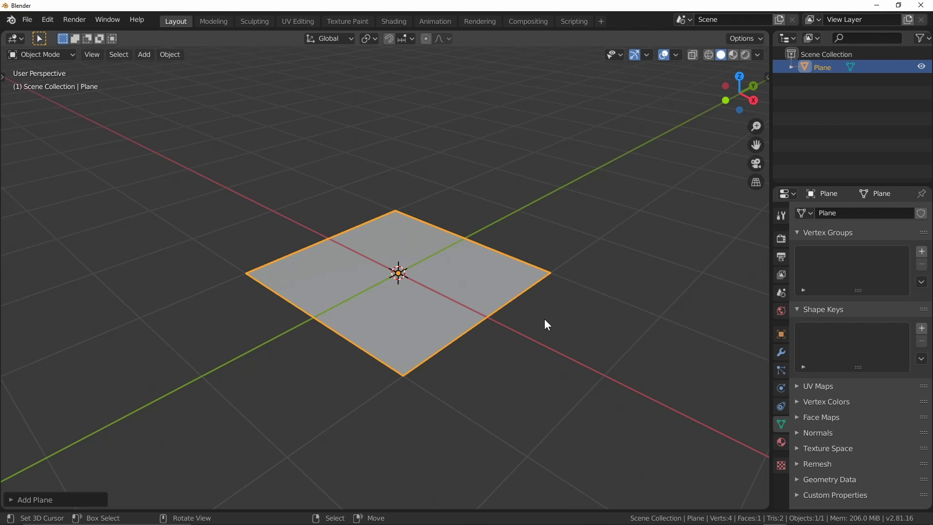
Add a camera and turn the Outliner area into a 3D Viewport looking through it.
key(shift+a)
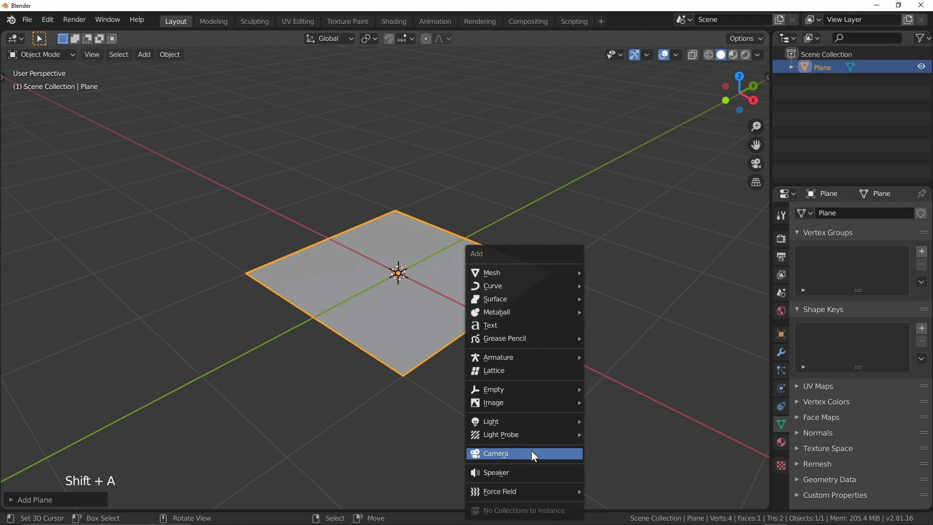
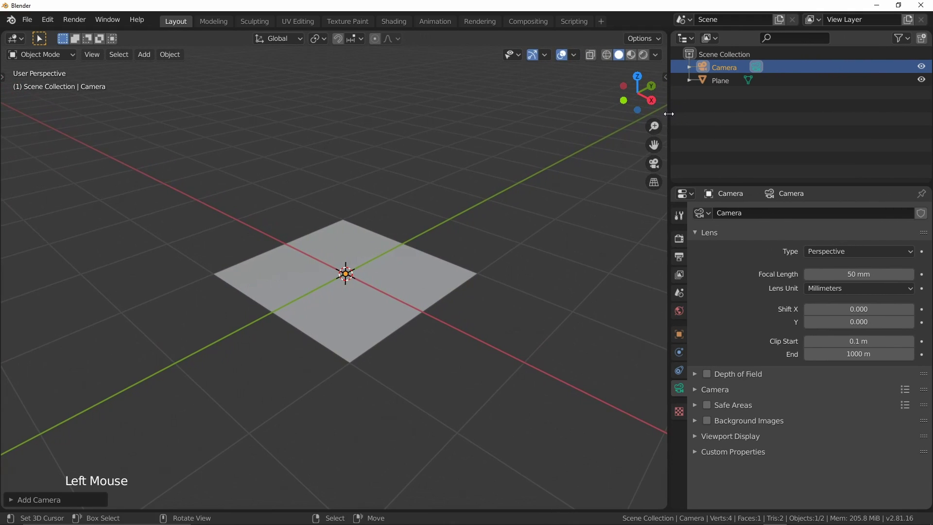
click(685, 39)
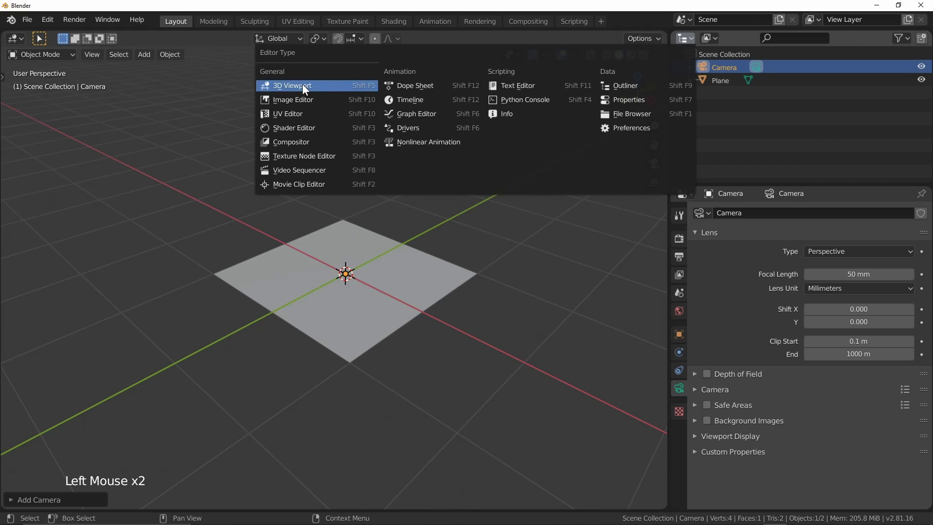
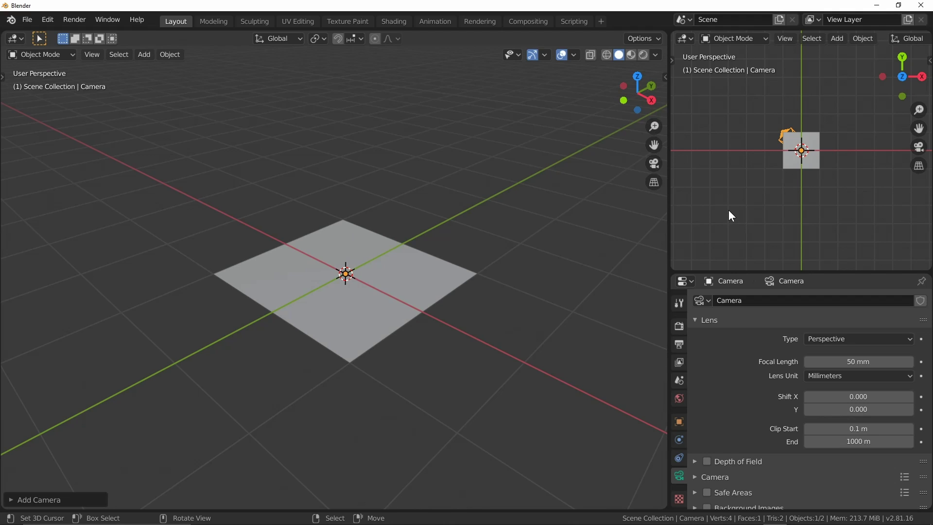
key(KP_0)
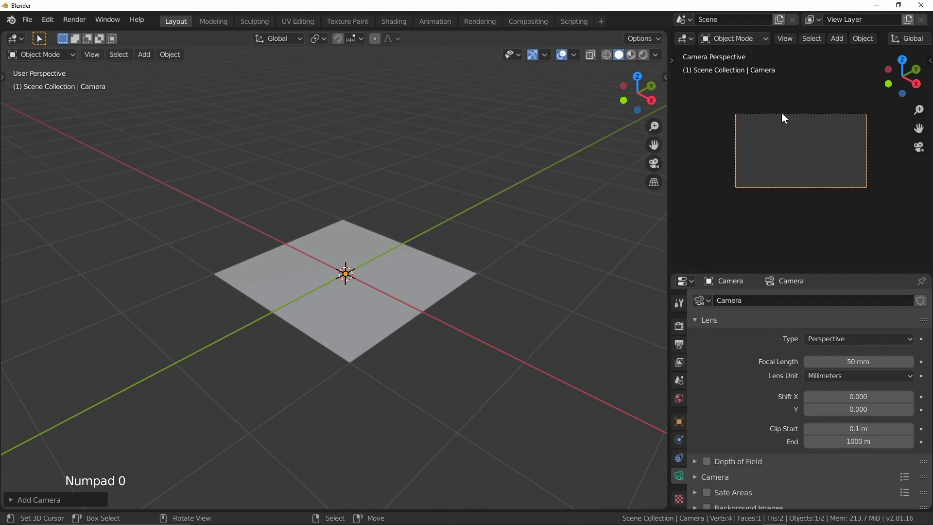
scroll(up, 3)
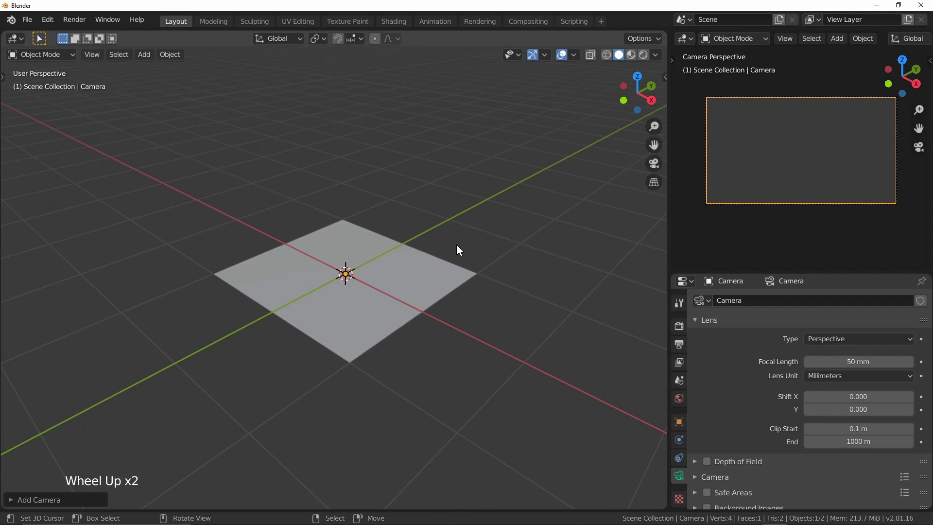
middle_click(469, 374)
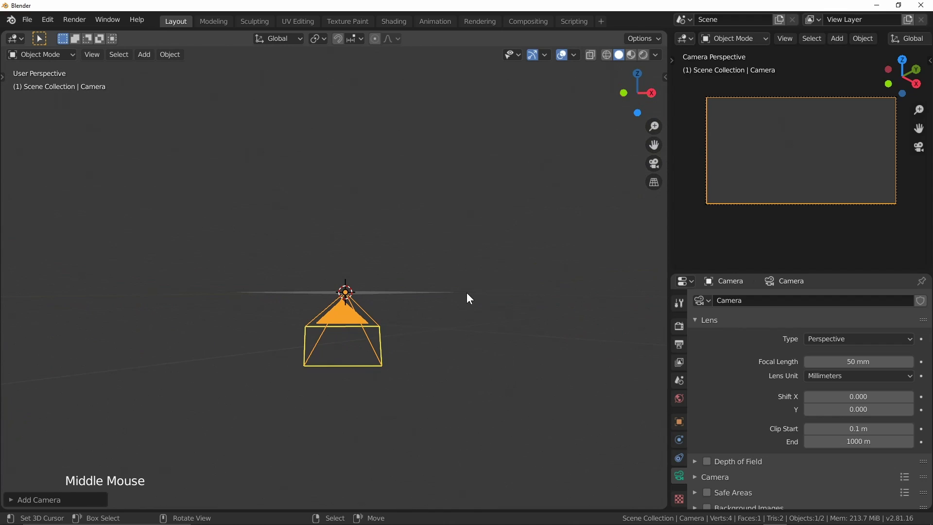
middle_click(429, 373)
middle_click(461, 383)
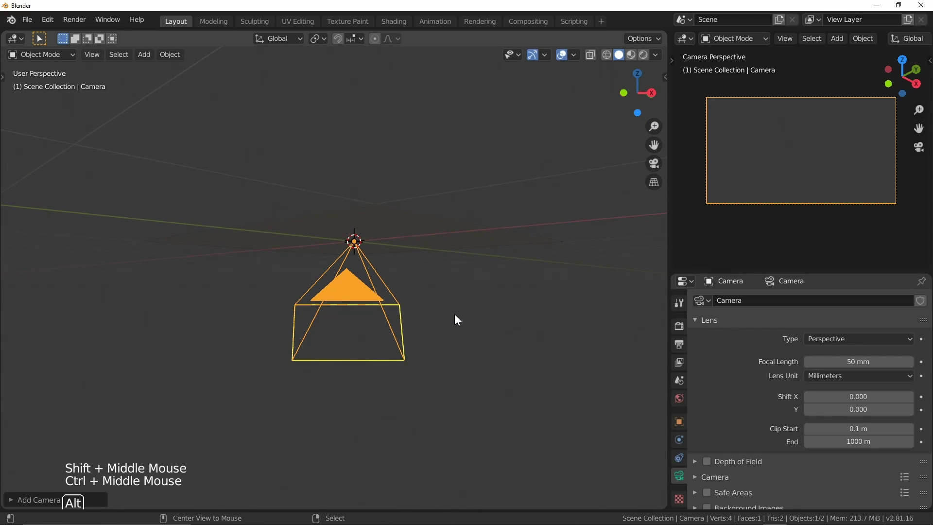
Clear the camera's rotation and raise it along Z above the plane, pointing straight down.
key(alt+r)
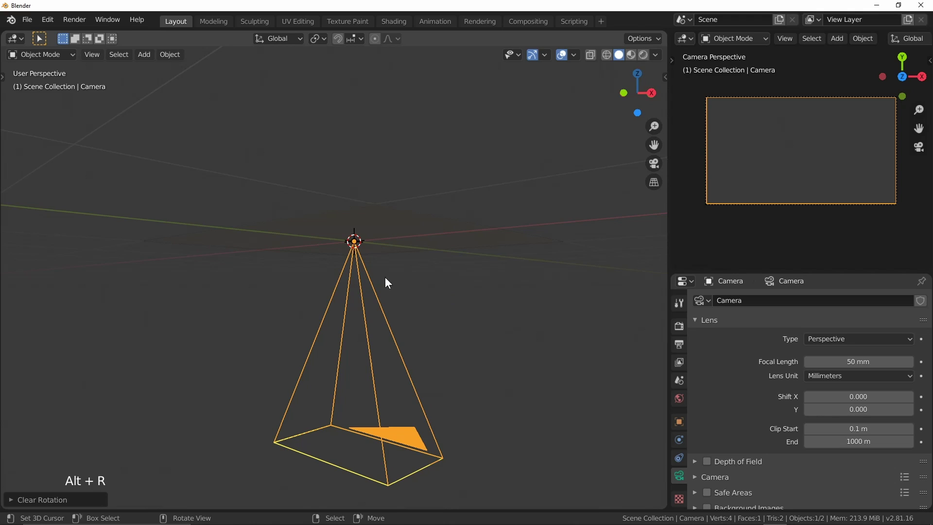
middle_click(444, 253)
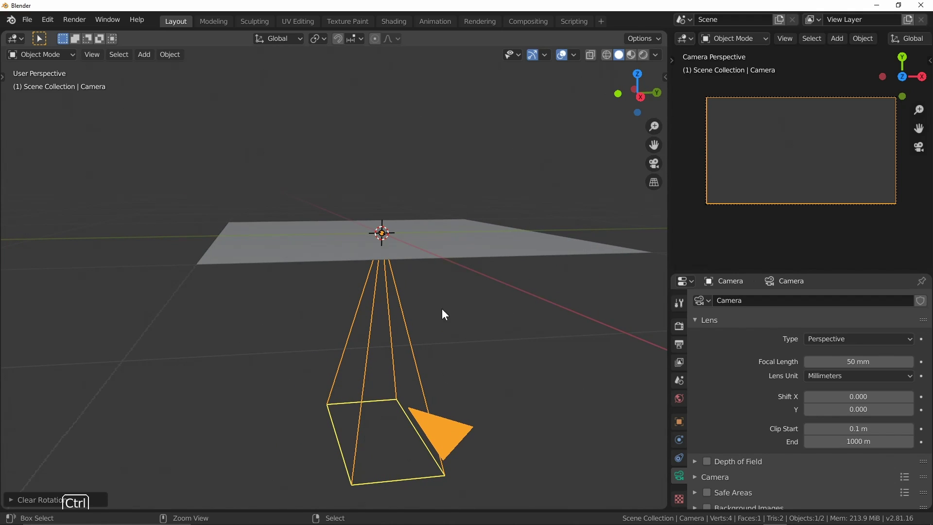
middle_click(444, 226)
key(g)
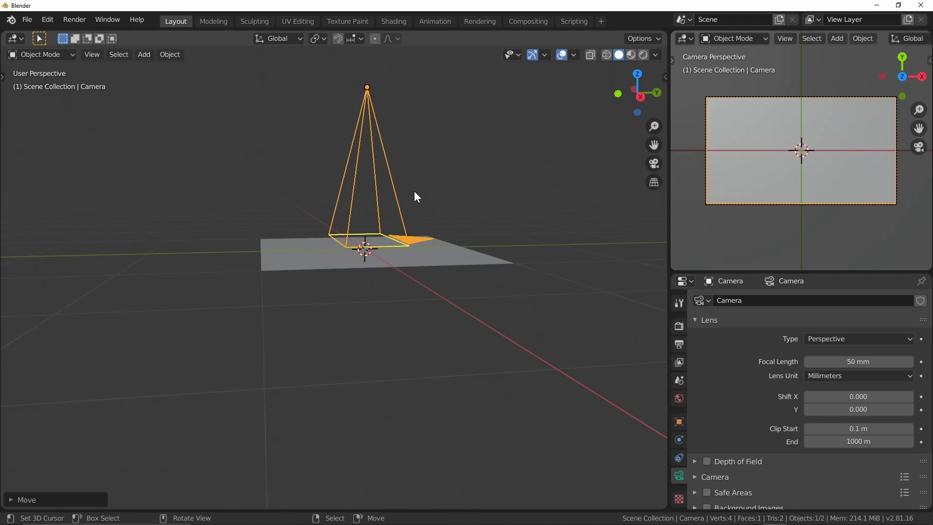
middle_click(356, 253)
middle_click(347, 325)
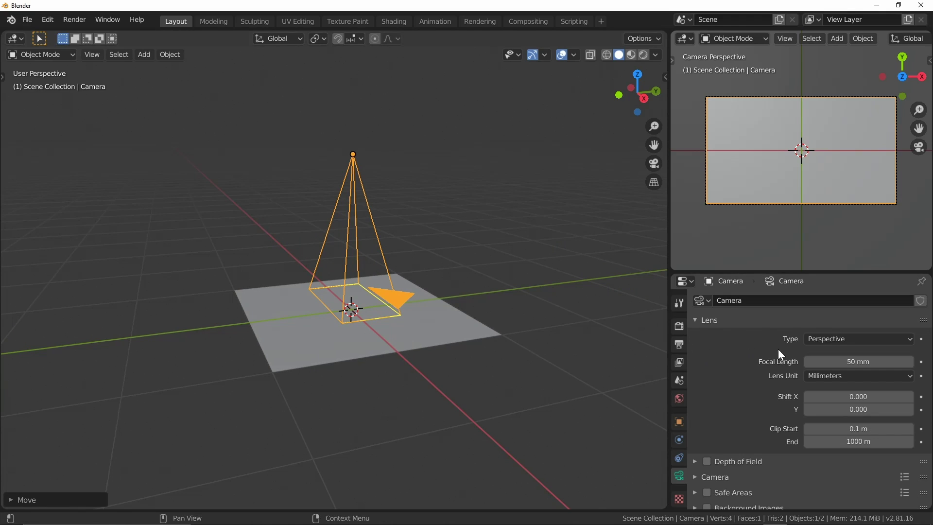
Switch the camera lens to Orthographic with orthographic scale 3.810.
click(840, 345)
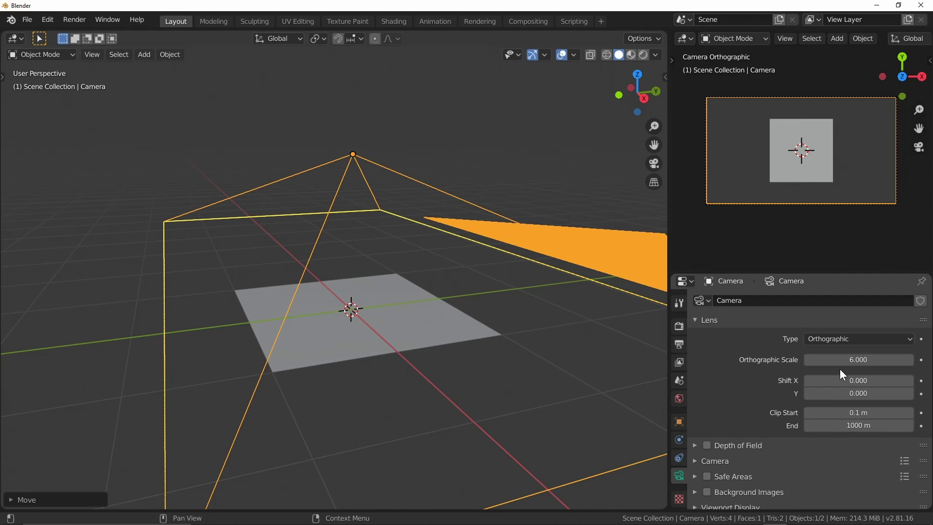
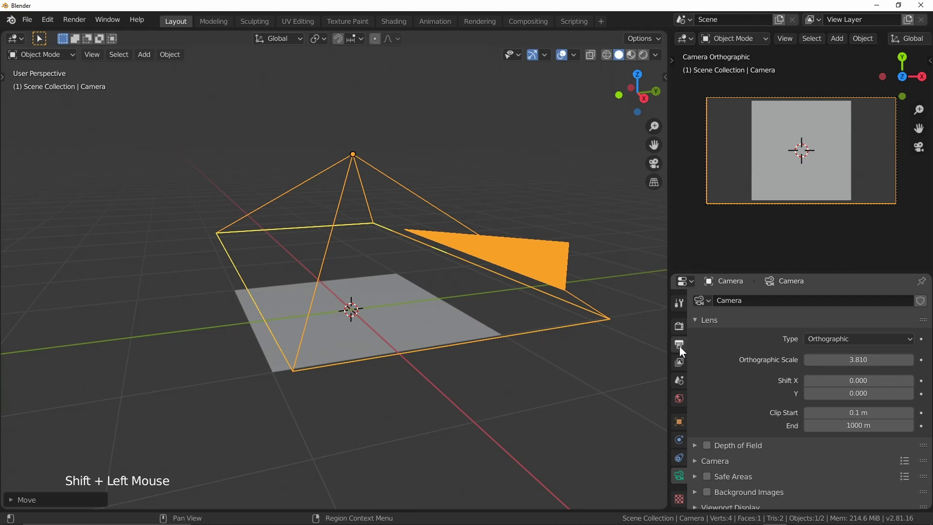
Set the render resolution to 1024 × 1024 px so the camera frame is square.
click(682, 350)
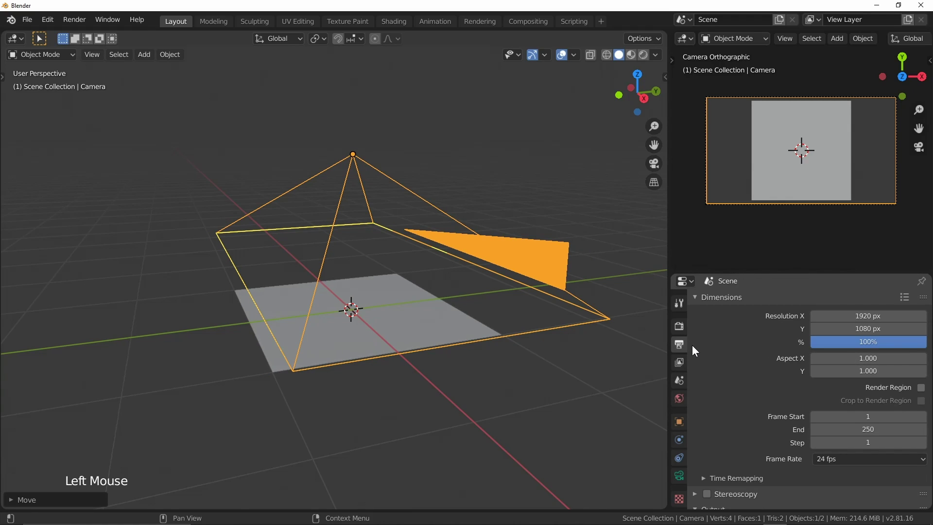
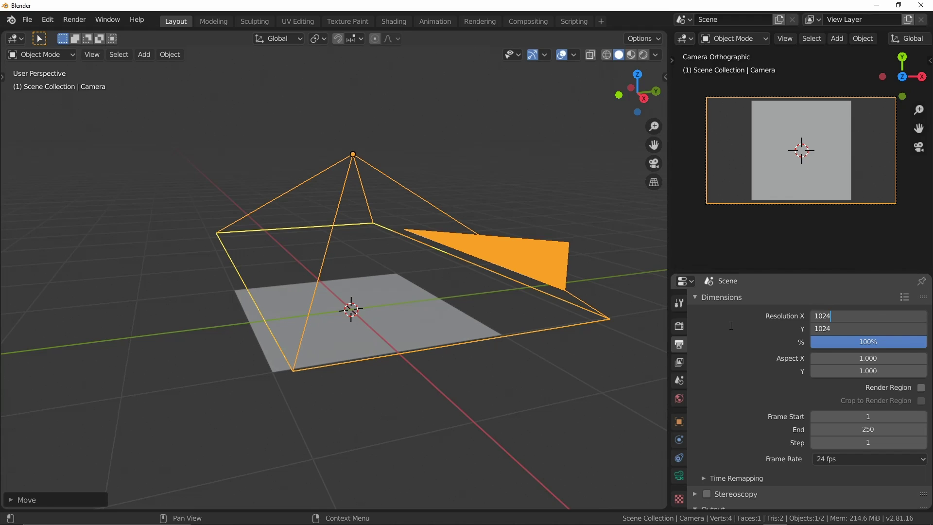
middle_click(849, 169)
middle_click(847, 177)
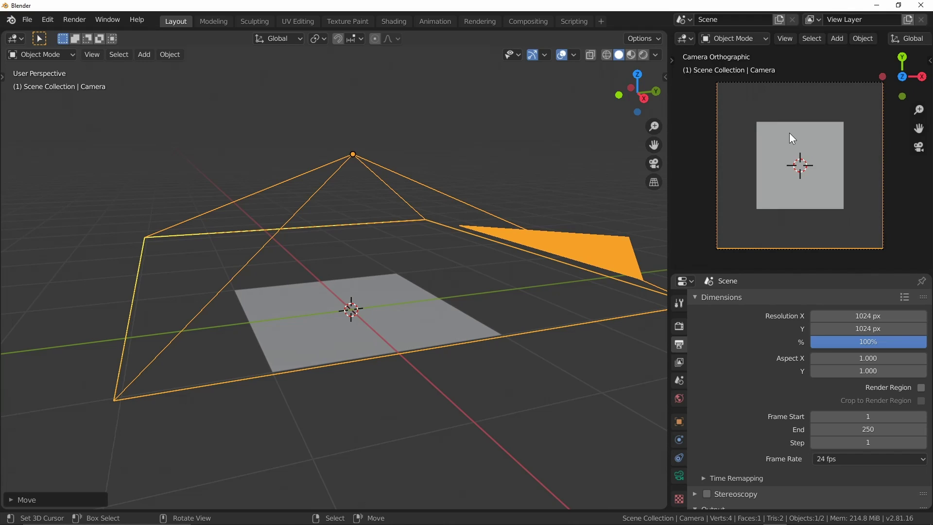
Return to the camera lens settings to adjust the orthographic scale toward 1.920.
click(690, 480)
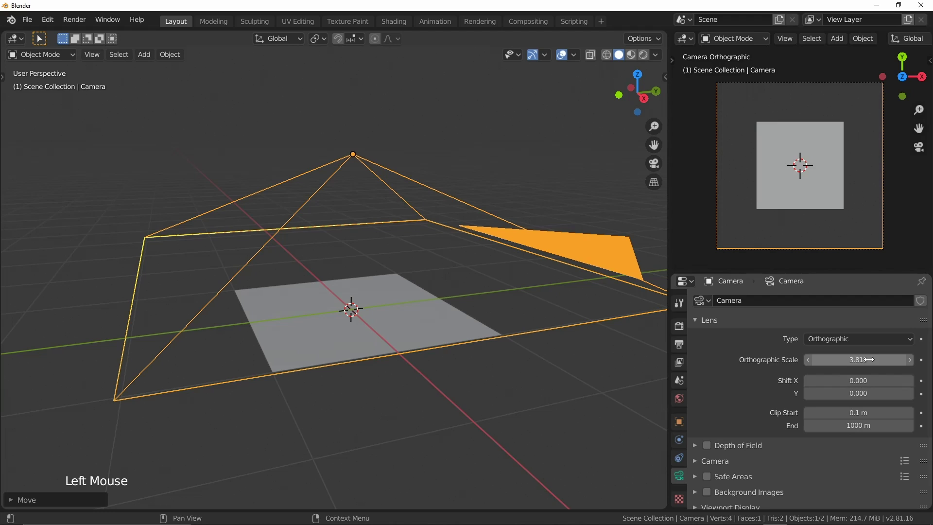
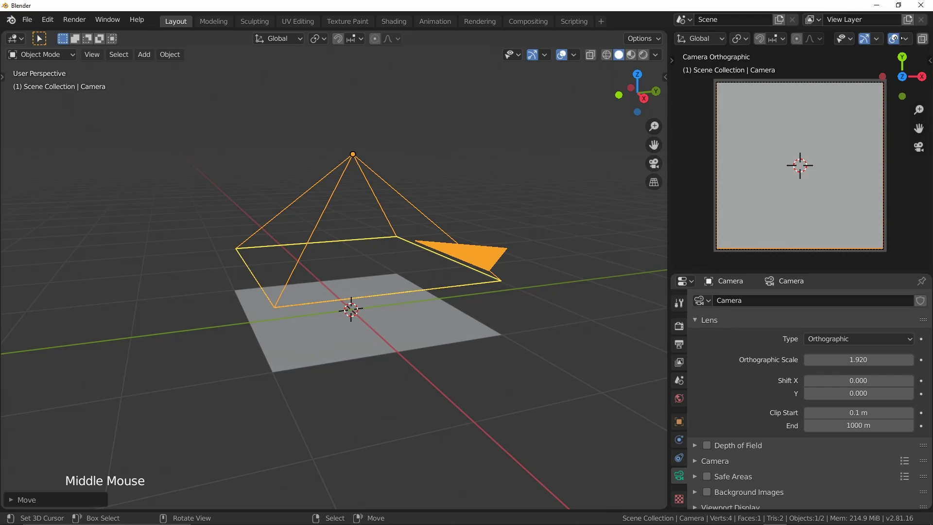
Hide overlays and shade the camera preview with a normal-map MatCap.
click(869, 42)
click(840, 41)
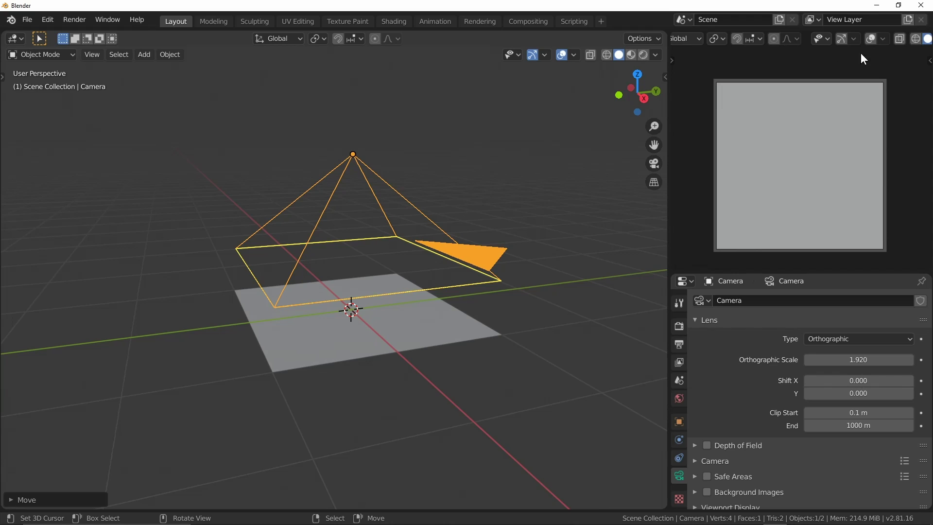
middle_click(916, 45)
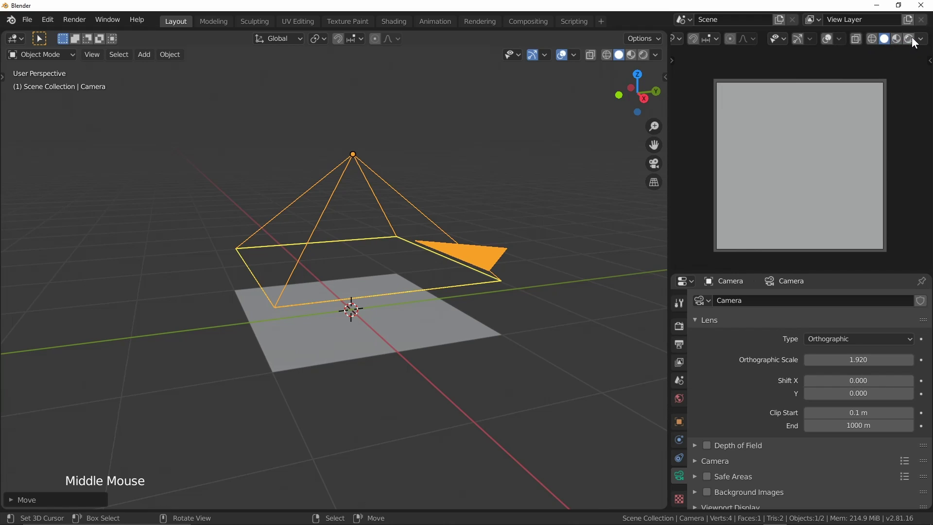
click(923, 41)
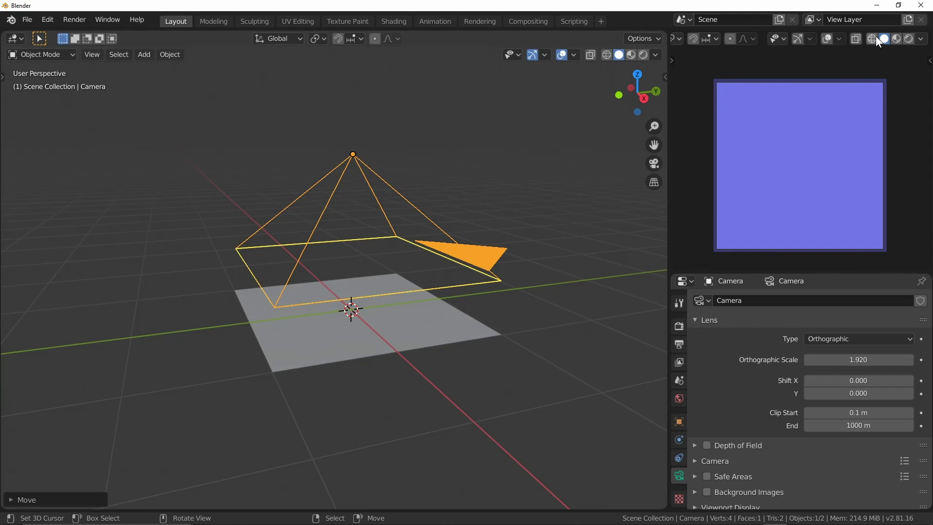
right_click(860, 39)
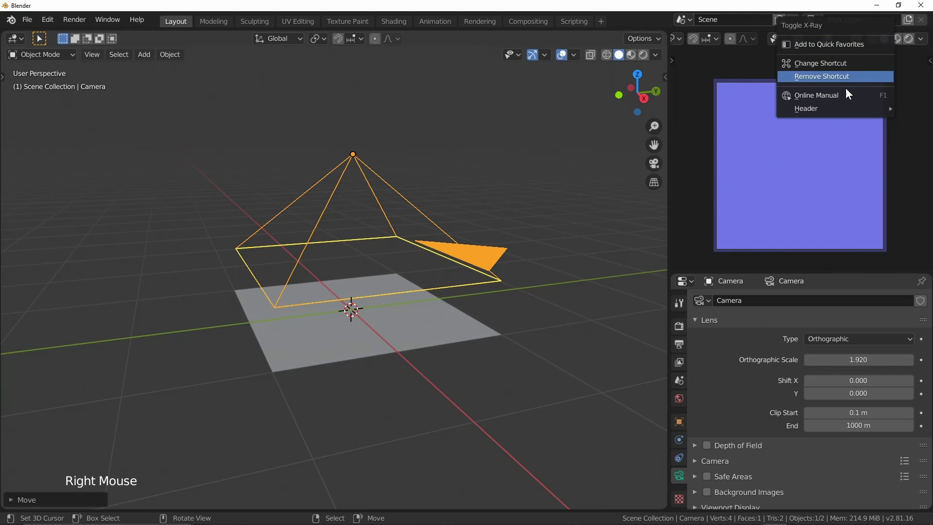
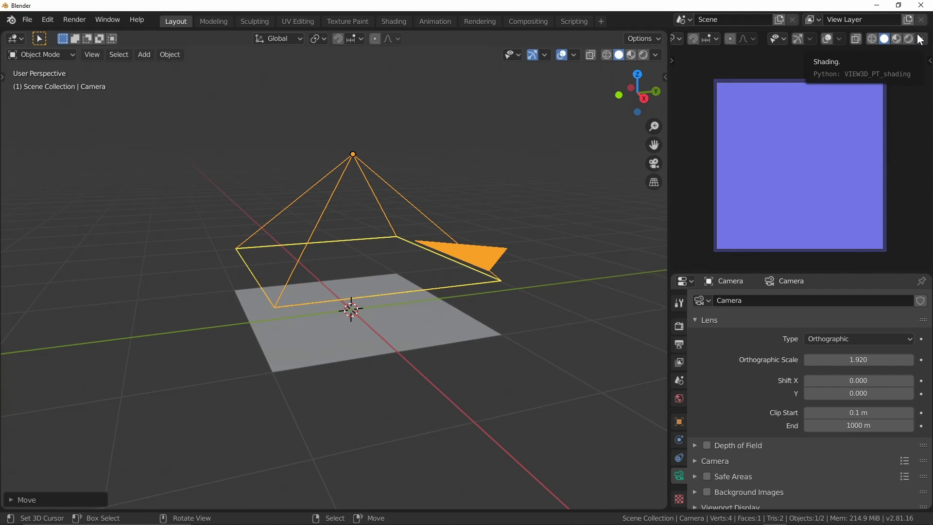
Hide the preview header and enlarge the area so the lavender image fills it.
right_click(873, 43)
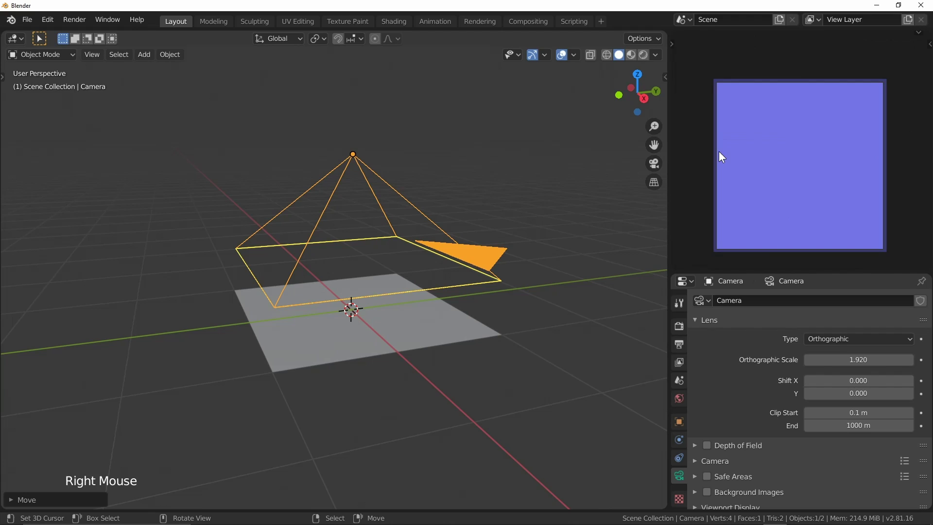
middle_click(819, 186)
middle_click(820, 181)
middle_click(818, 158)
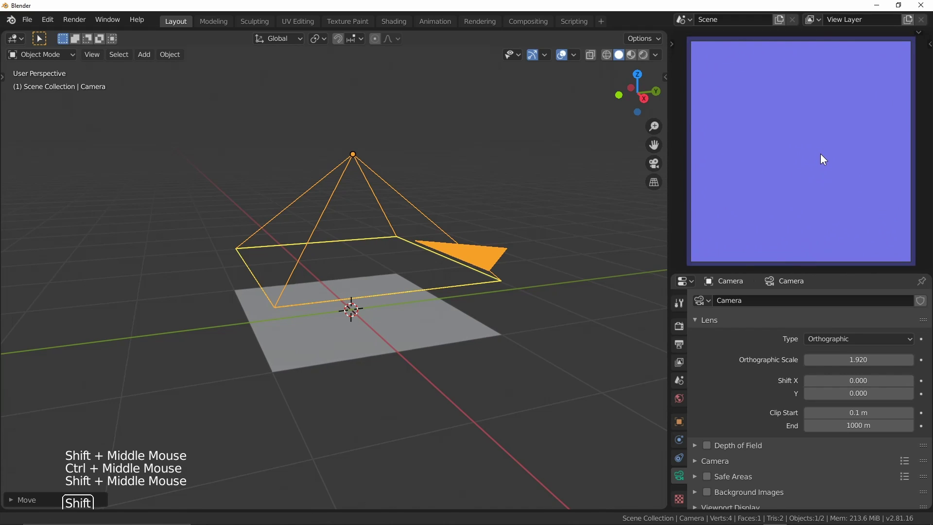
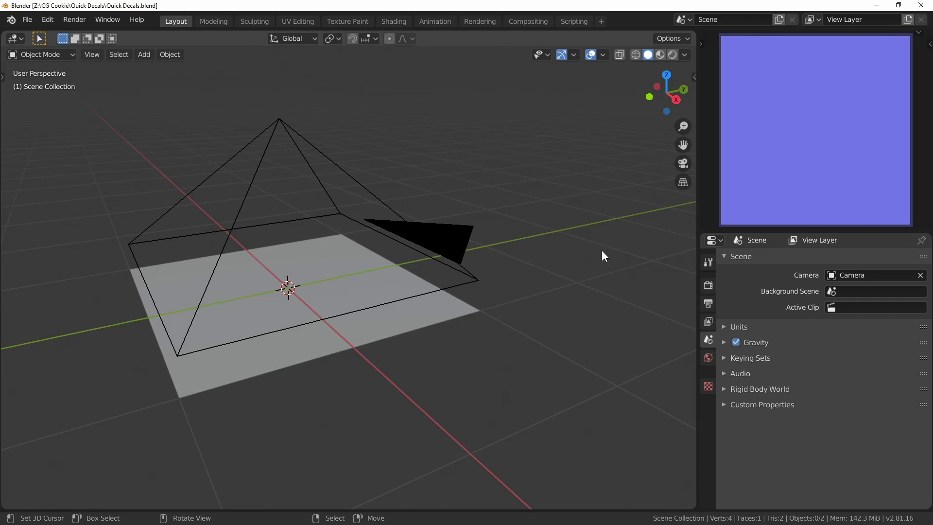
Hide the camera from the scene view.
right_click(447, 230)
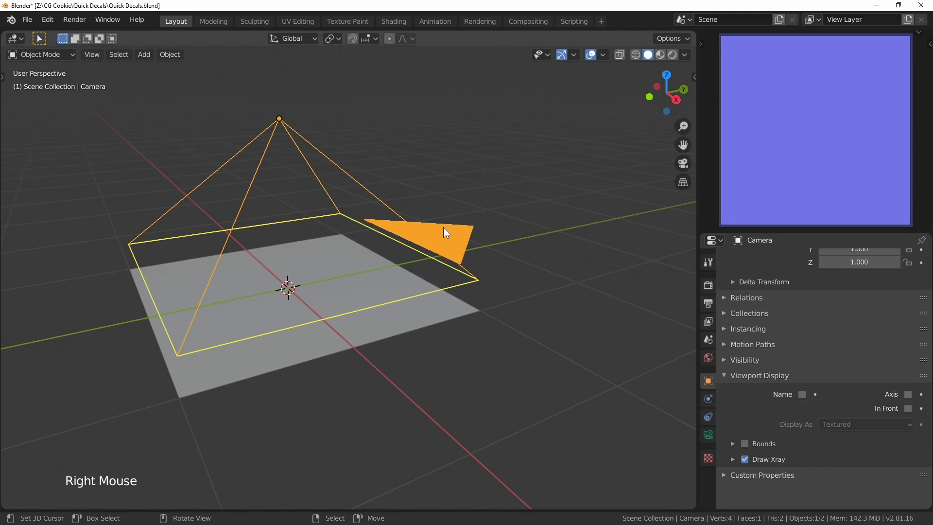
key(h)
middle_click(440, 233)
middle_click(490, 236)
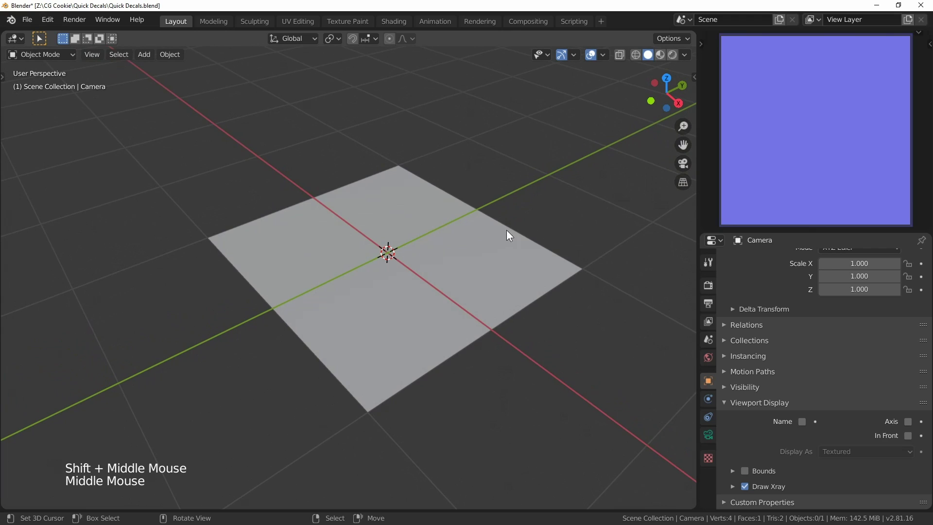
Add an unfilled 64-vertex circle of 1 m radius centred on the plane.
key(shift+a)
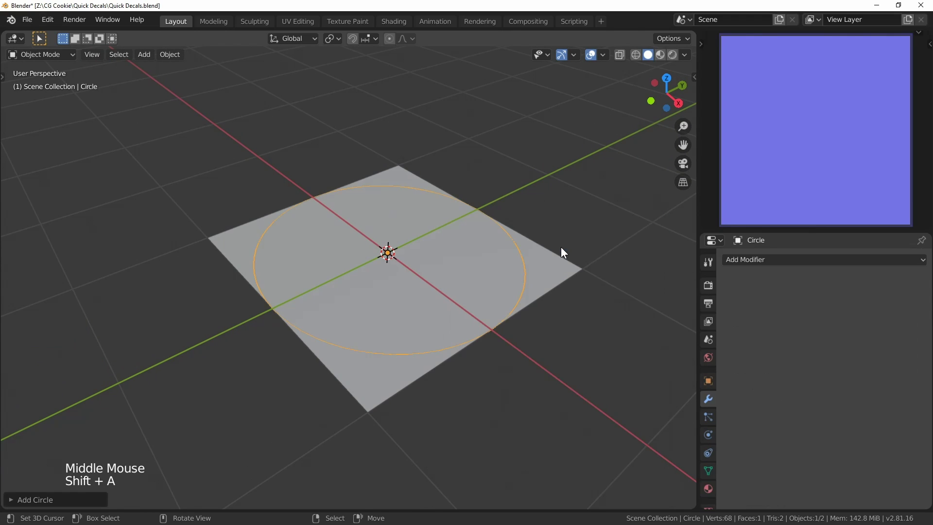
middle_click(562, 203)
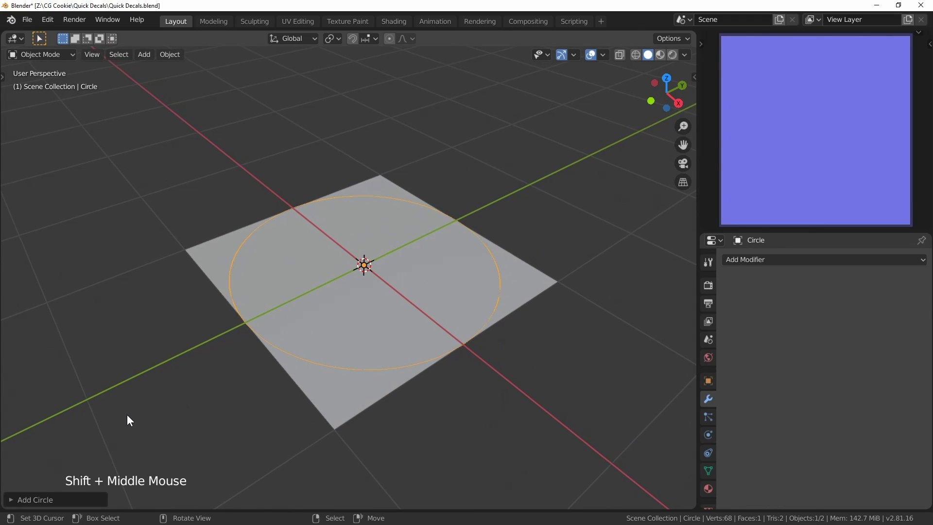
click(57, 496)
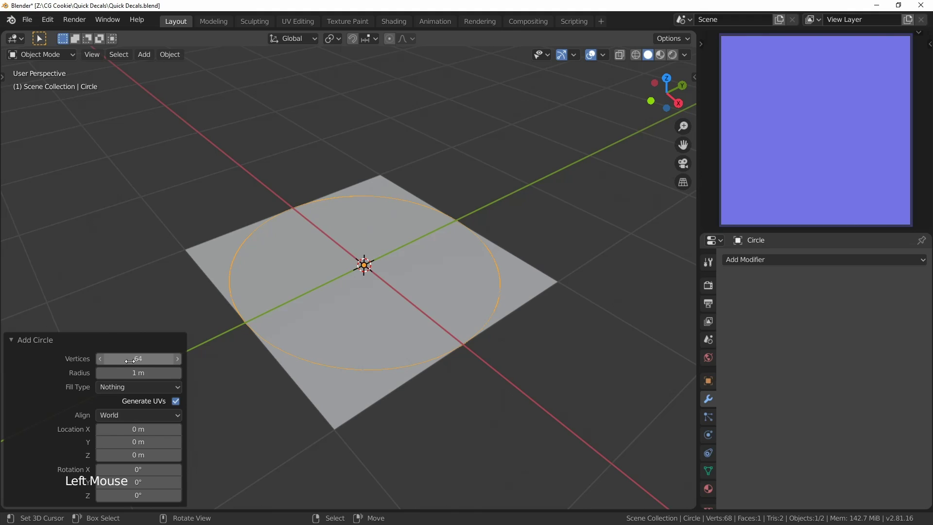
click(40, 345)
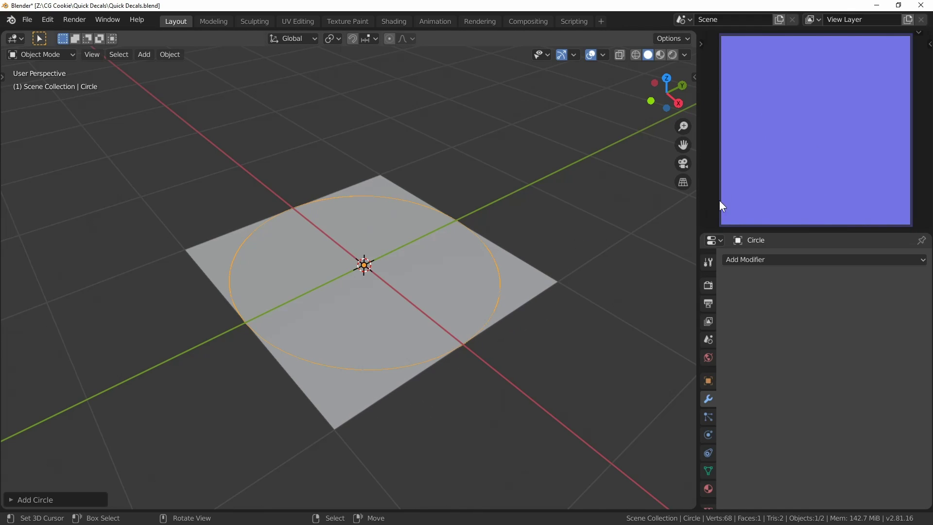
Shrink the circle slightly, apply its scale and enter Edit Mode on its vertices.
key(shift+z)
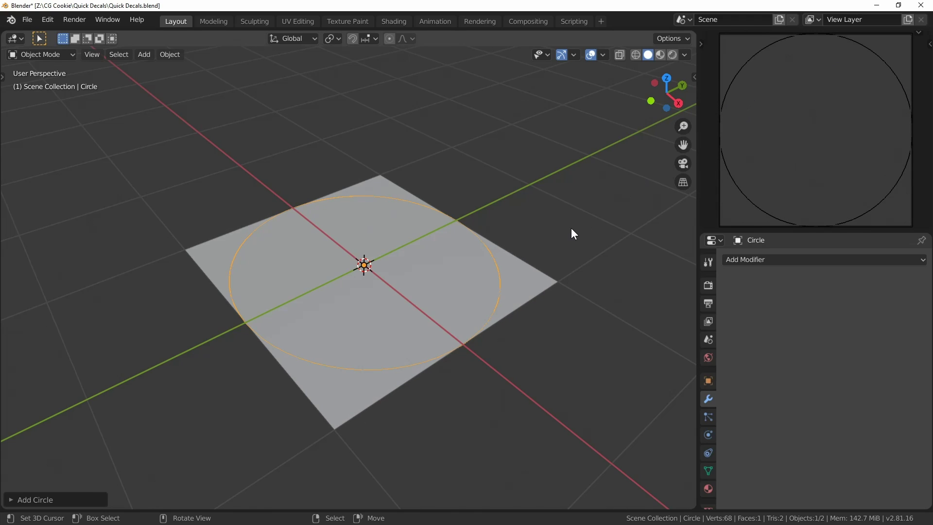
key(s)
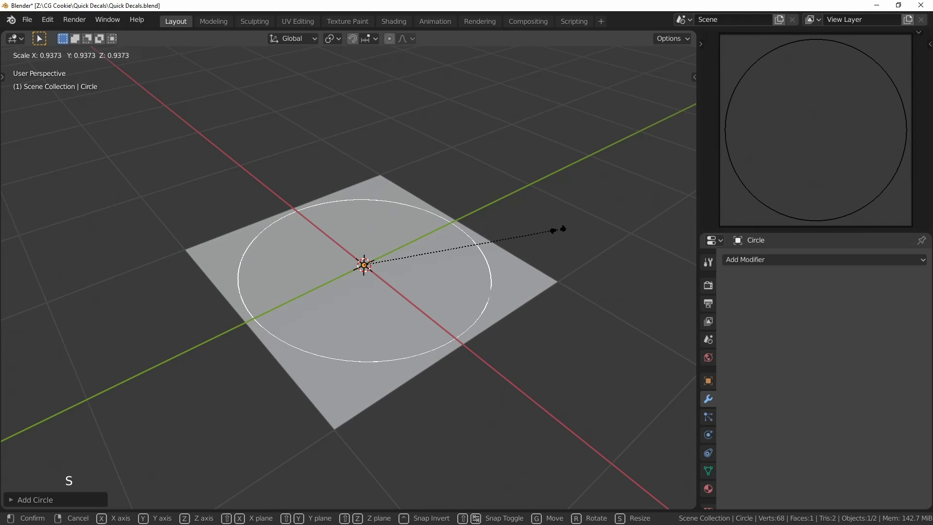
key(ctrl+a)
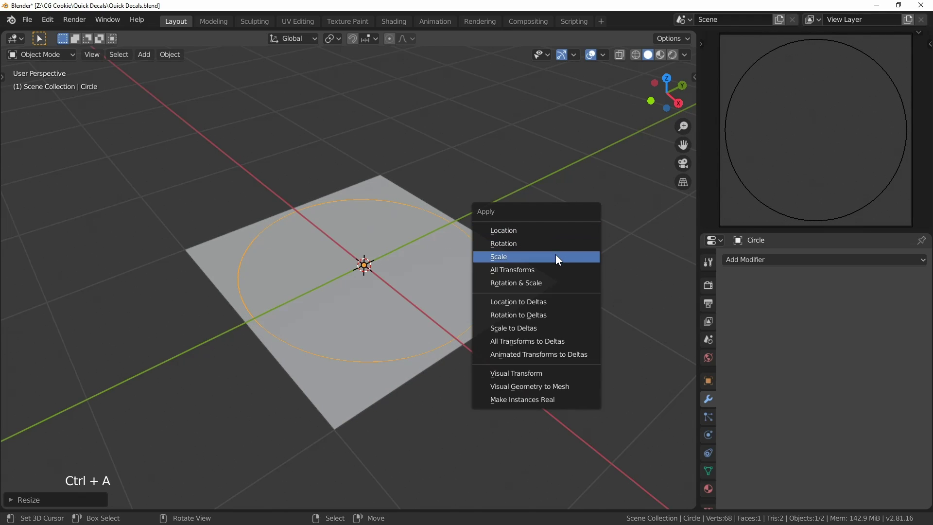
key(shift+z)
middle_click(546, 352)
middle_click(553, 307)
key(Tab)
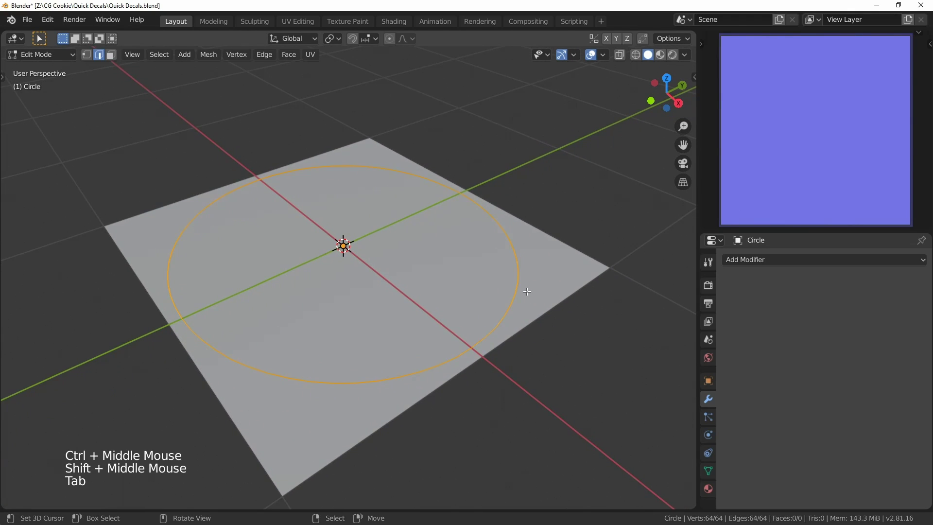
Extrude the circle up, outward and down into a thick ring, then view it from above in Object Mode.
key(2)
key(e)
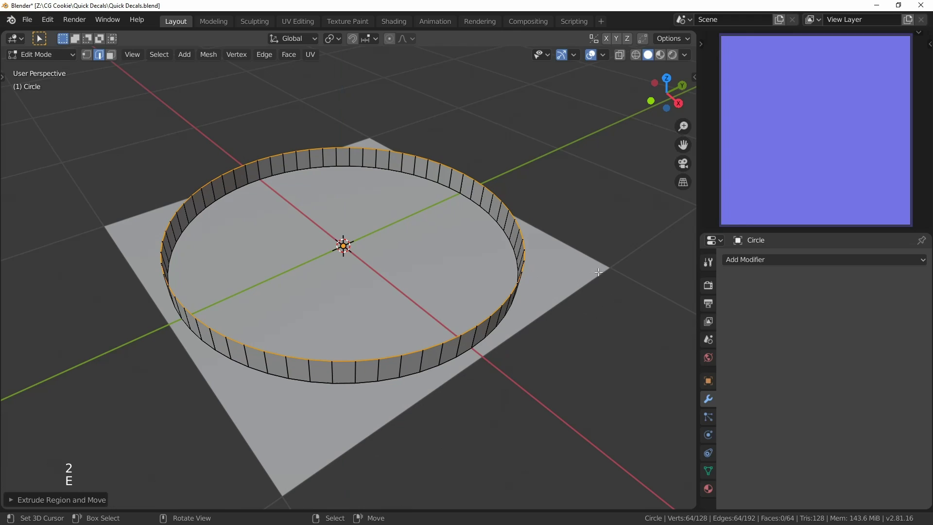
key(e)
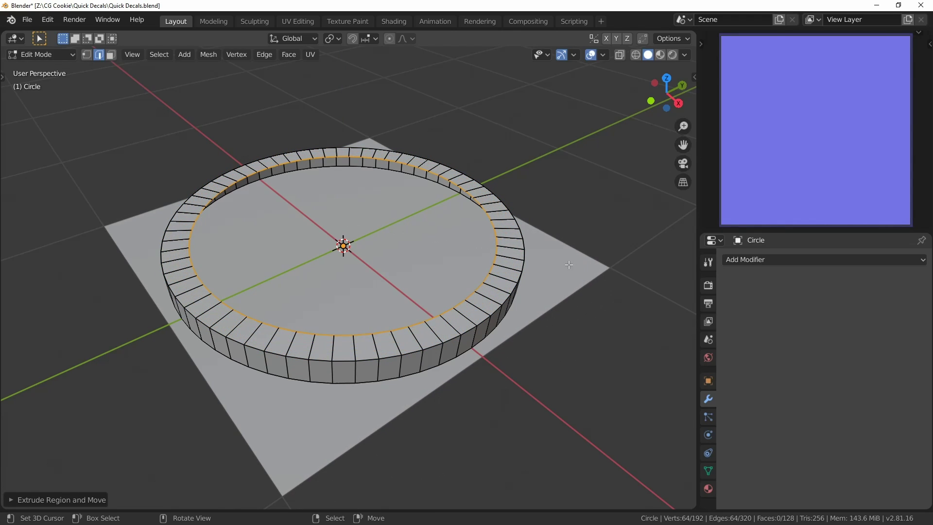
key(e)
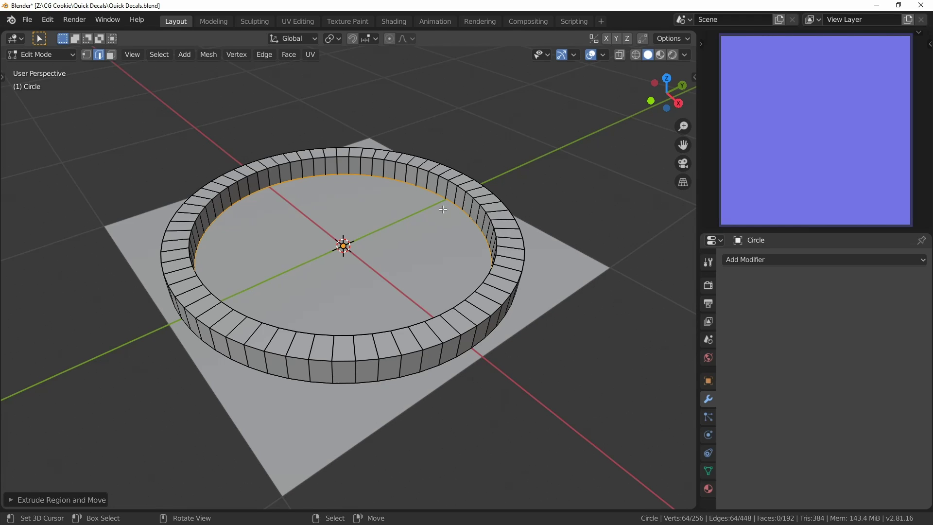
key(KP_7)
key(Tab)
key(alt+a)
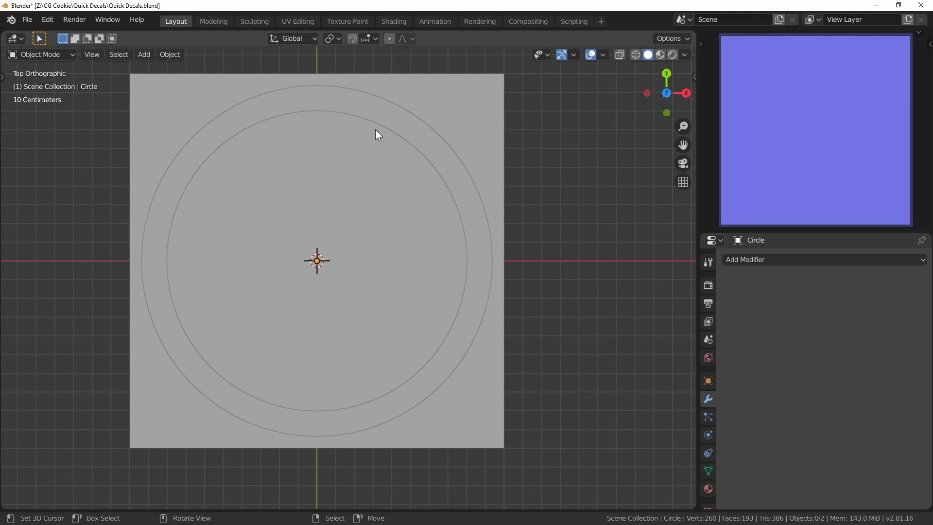
Return to a perspective view and scale the ring's inner rim inward into a sloped wall.
middle_click(555, 351)
key(Tab)
key(s)
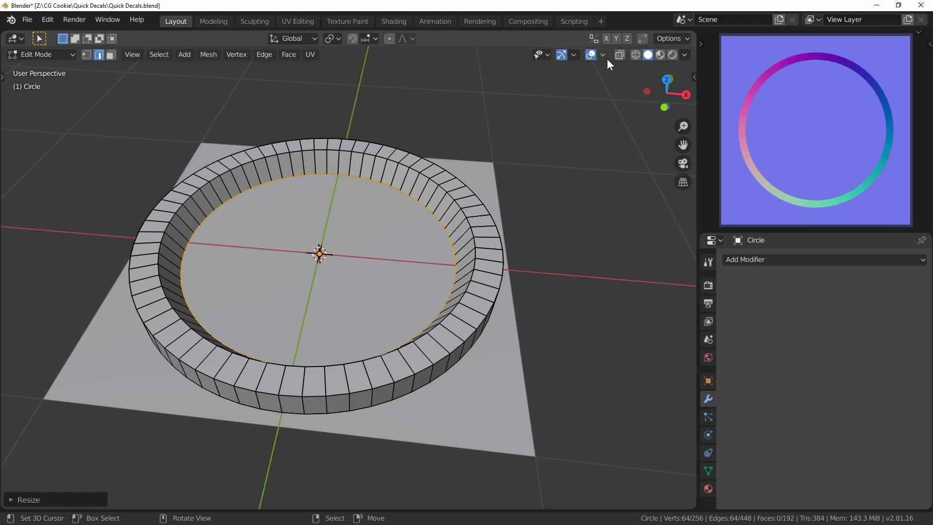
Show Face Orientation, select all ring faces and bring up the normals menu to flip them.
click(611, 62)
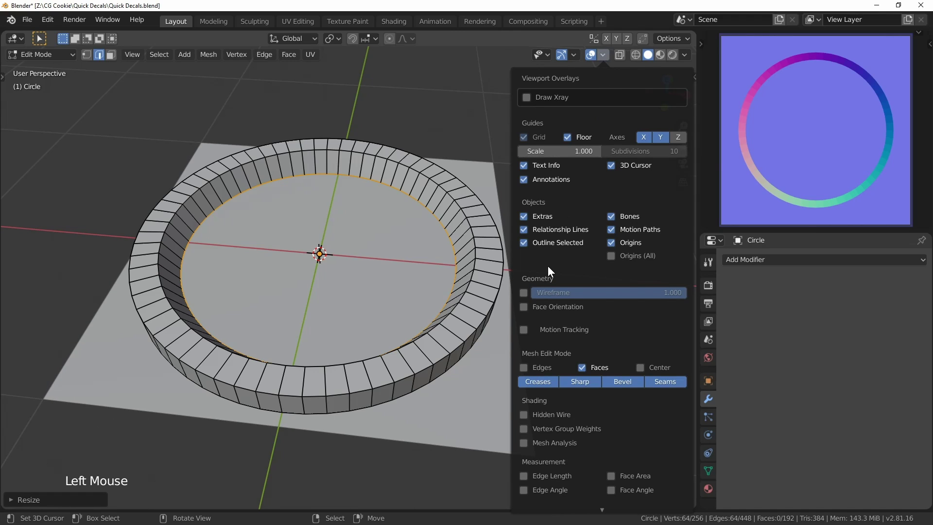
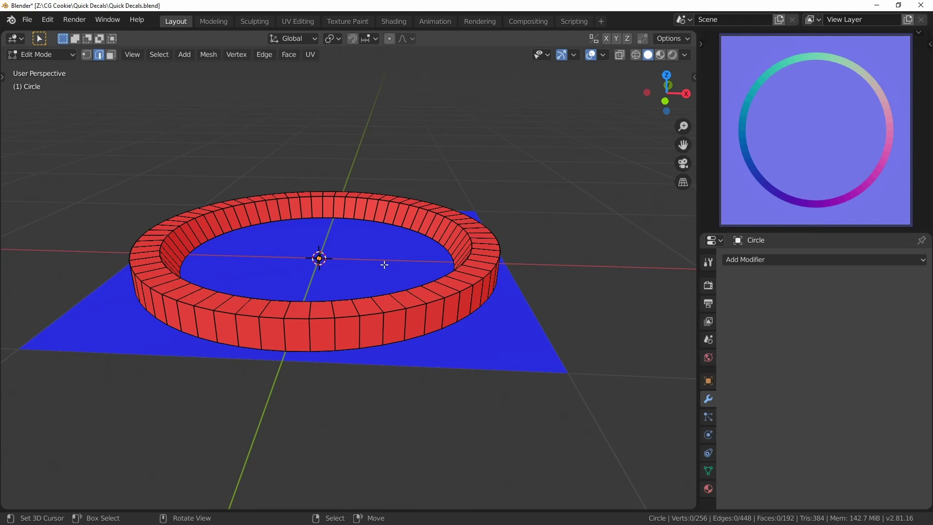
key(a)
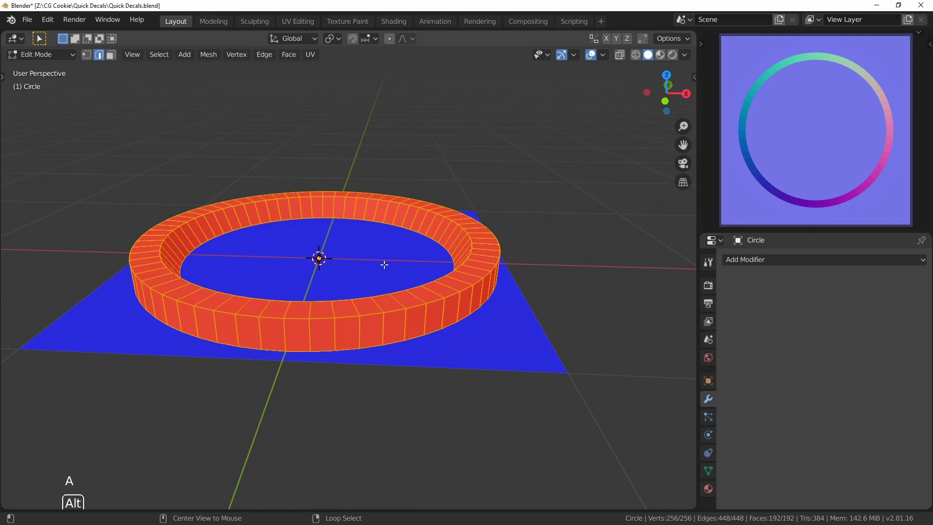
key(alt+n)
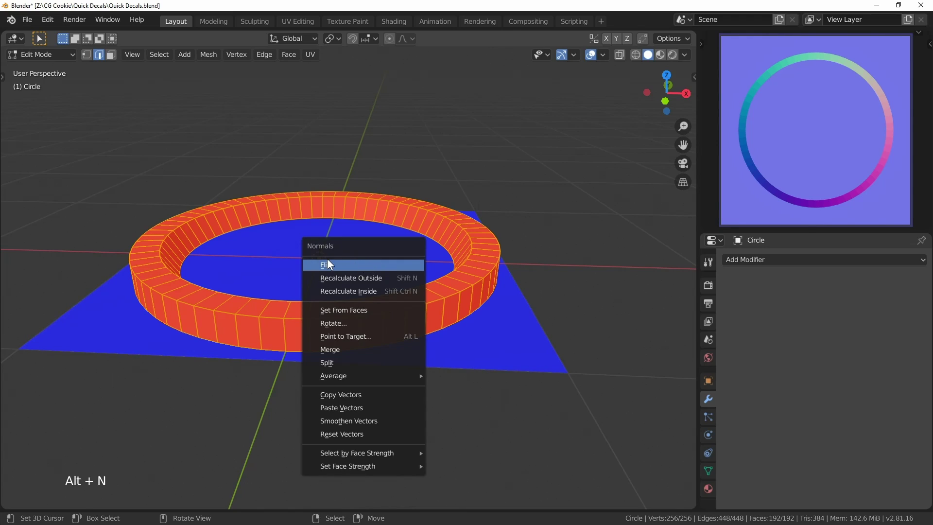
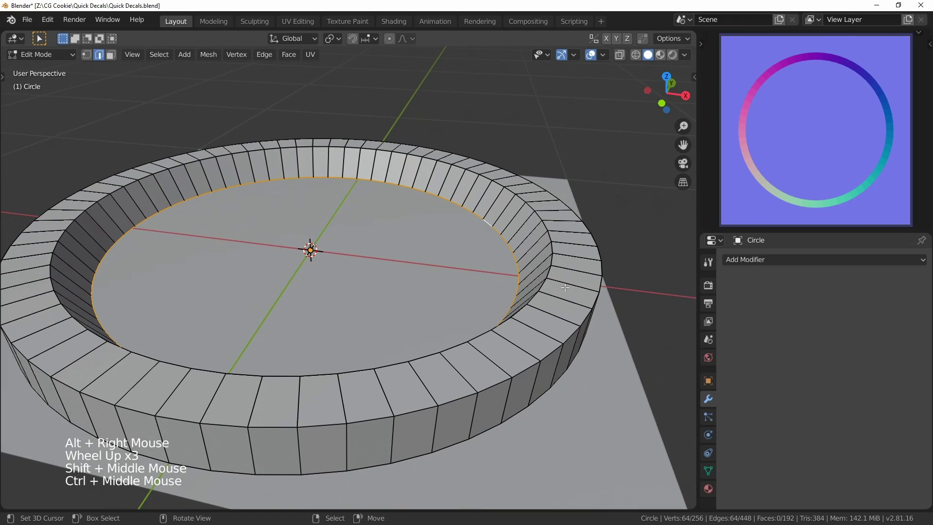
Extrude the inner bottom rim inward in steps to fill the opening with concentric faces.
key(e)
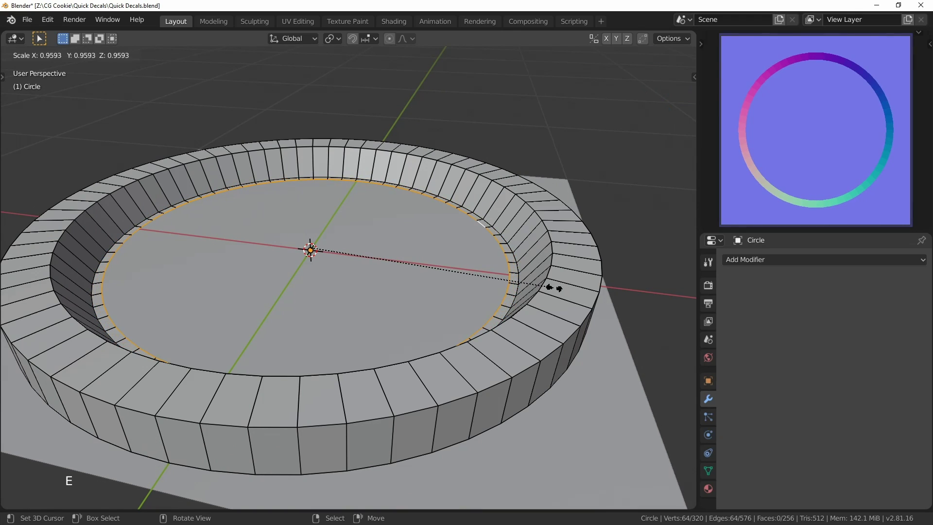
key(e)
key(g)
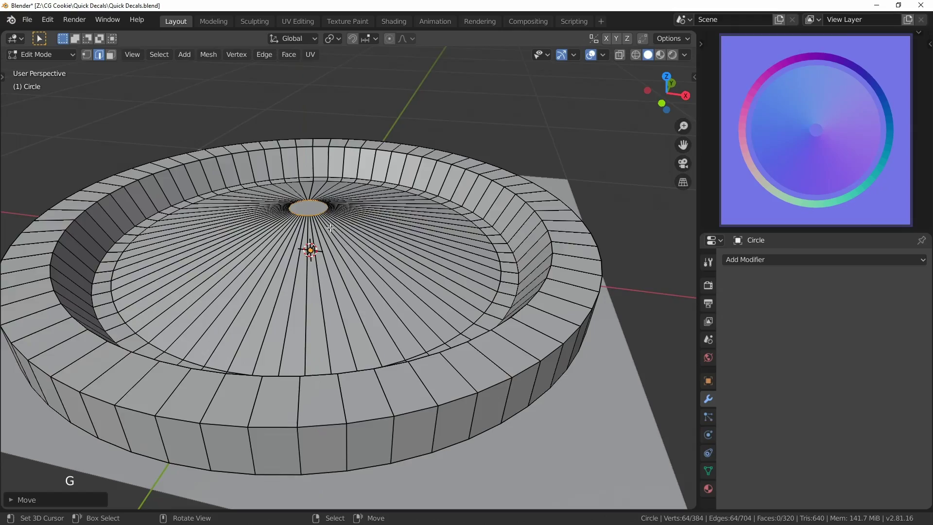